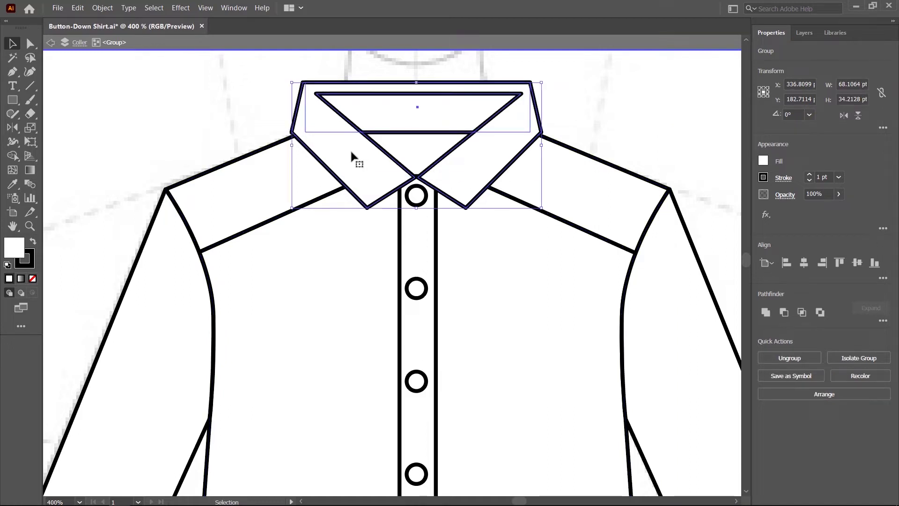
# - Fill the small triangular neck opening inside the collar group with grey, then leave isolation mode
pyautogui.doubleClick(355, 153)
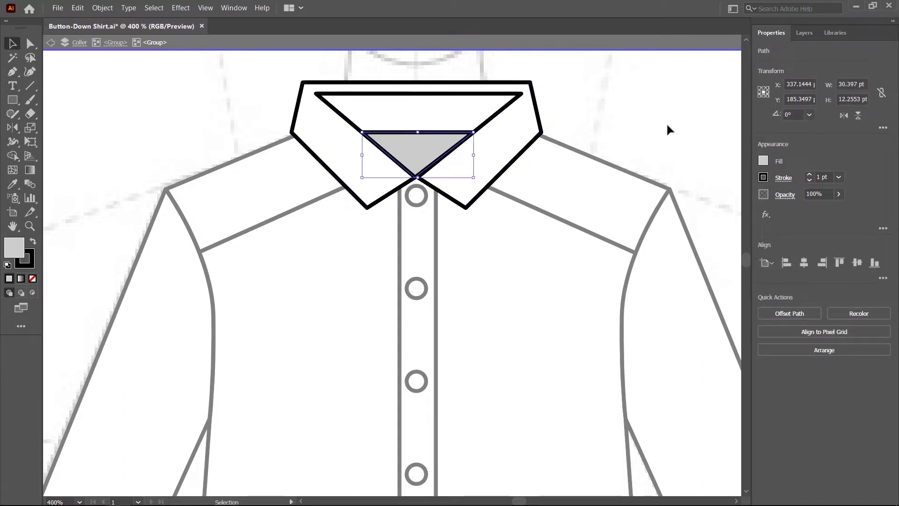
pyautogui.doubleClick(670, 126)
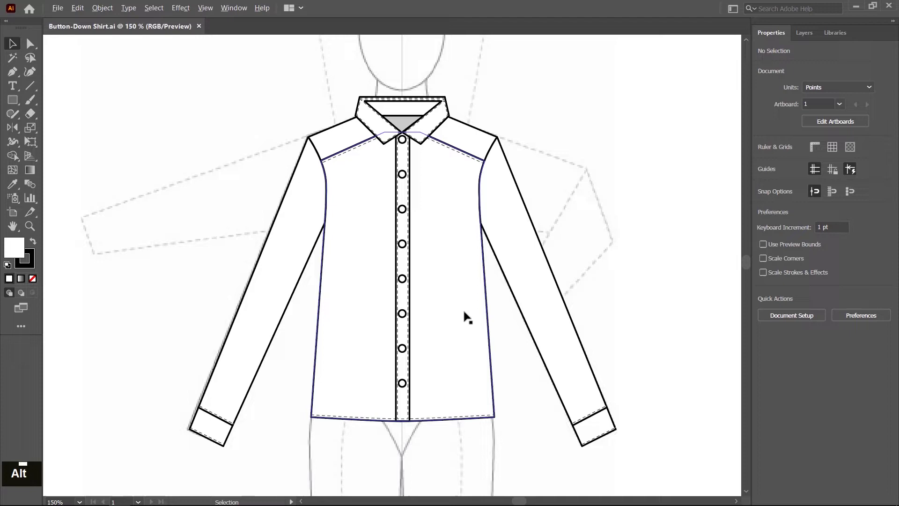
# - Delete the front button placket from the duplicated shirt and discard all buttons but one kept aside
pyautogui.scroll(-3)
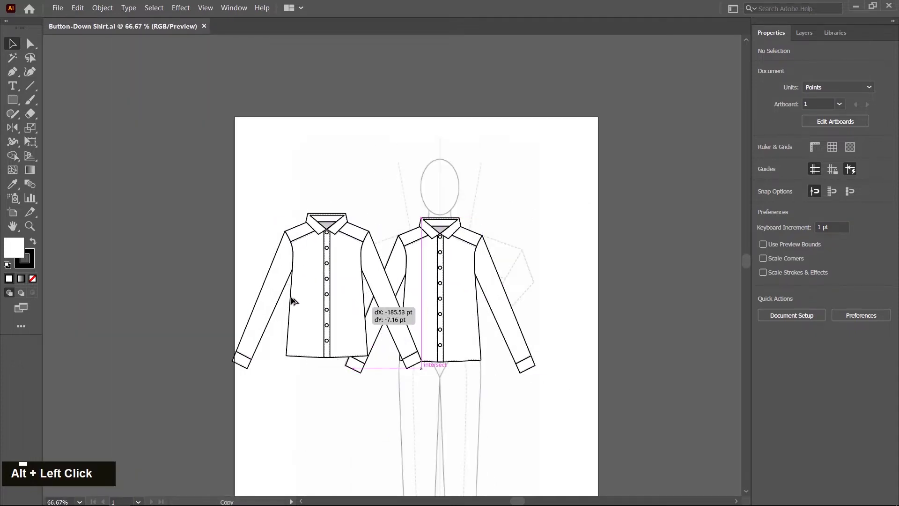
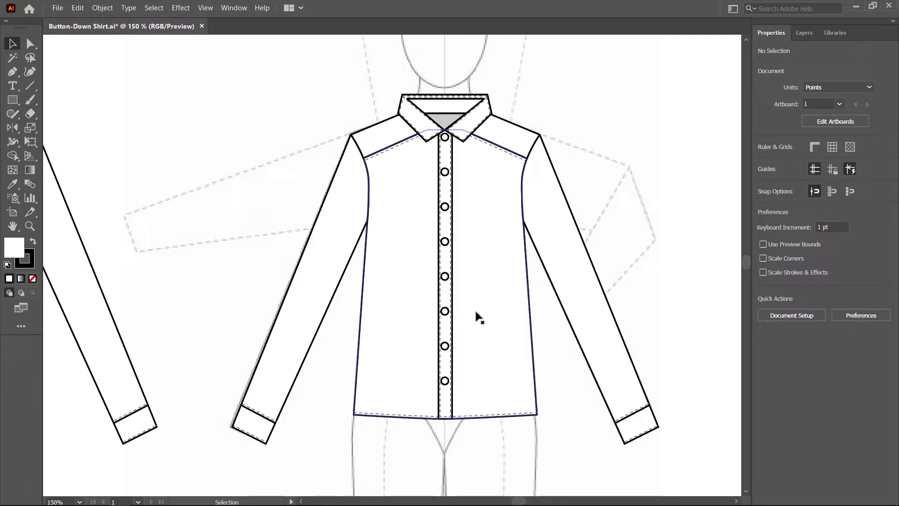
pyautogui.doubleClick(480, 312)
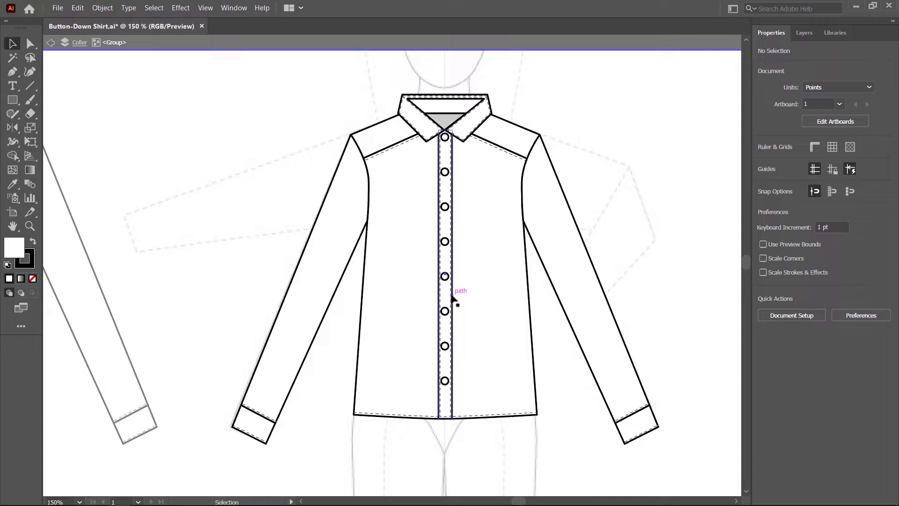
pyautogui.press('Delete')
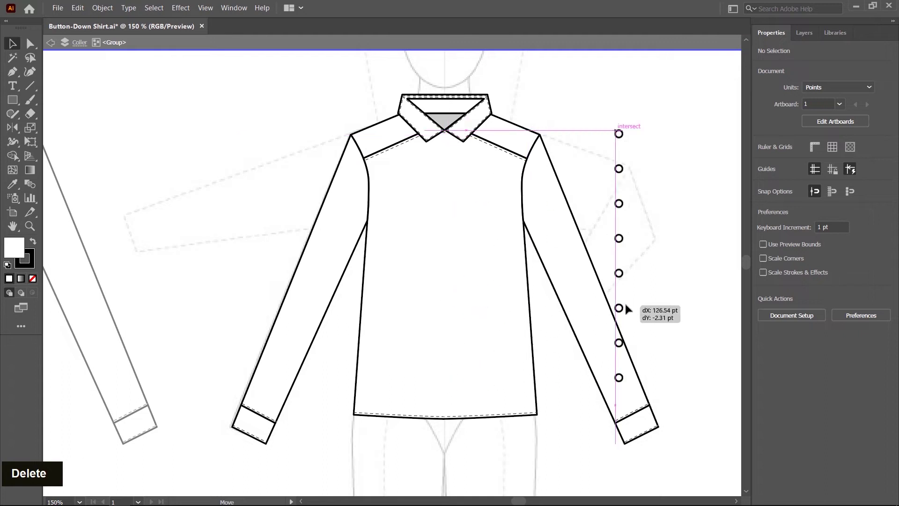
pyautogui.rightClick(680, 306)
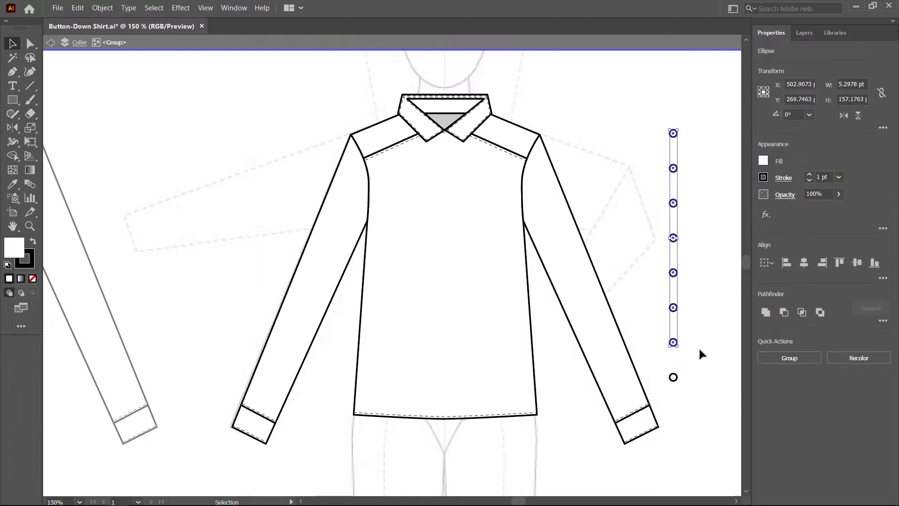
pyautogui.press('Delete')
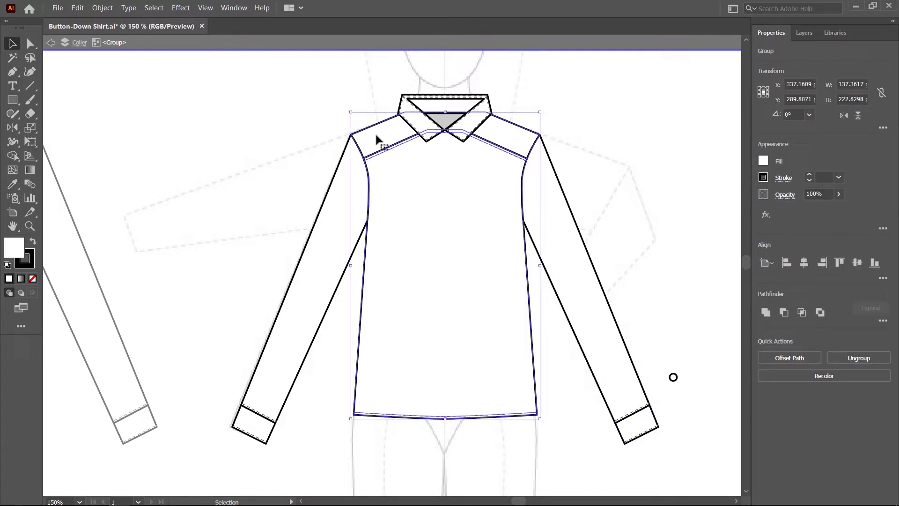
# - Select the yoke seam together with its dashed stitch line inside the body group and delete both
pyautogui.doubleClick(433, 284)
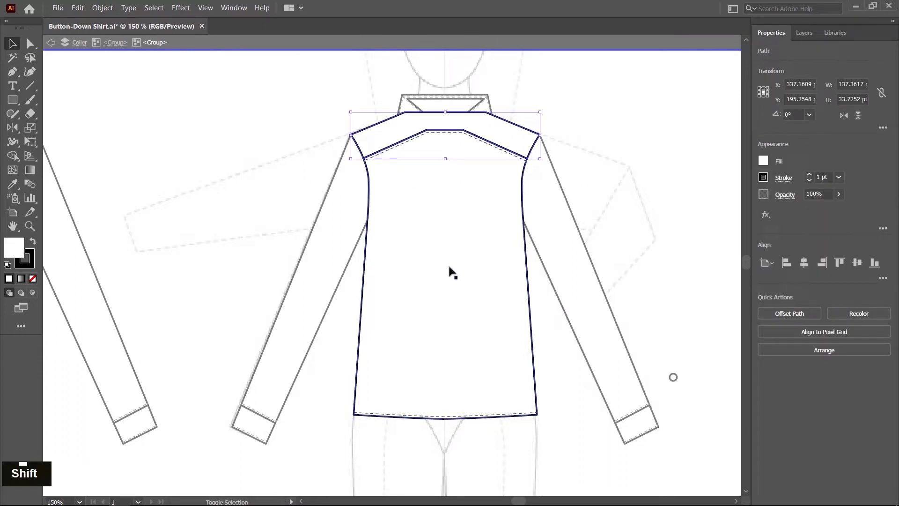
pyautogui.click(424, 270)
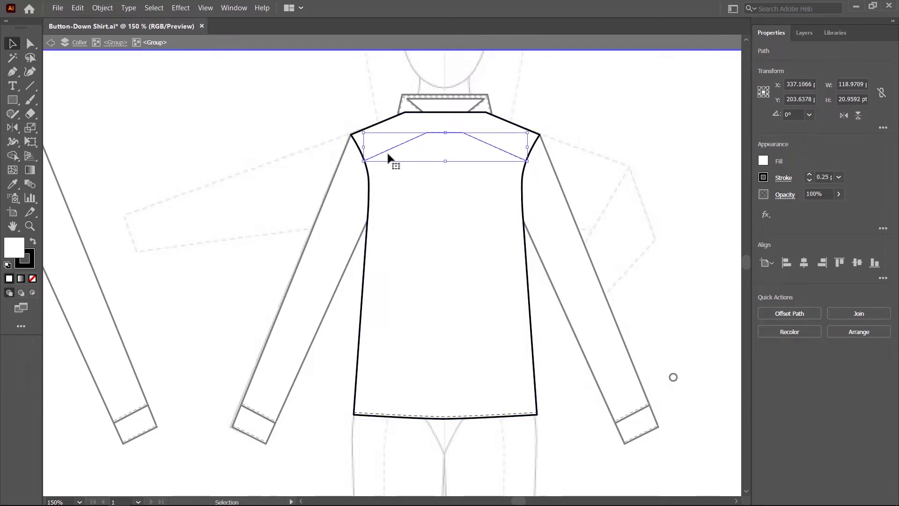
pyautogui.press('Delete')
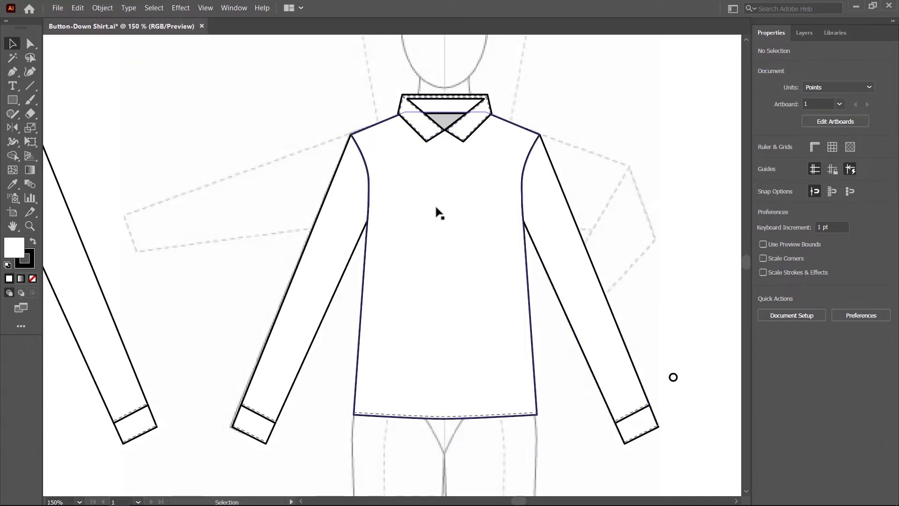
# - Remove the collar points and stitching, leaving a collar band with a straight seam across its base
pyautogui.doubleClick(439, 207)
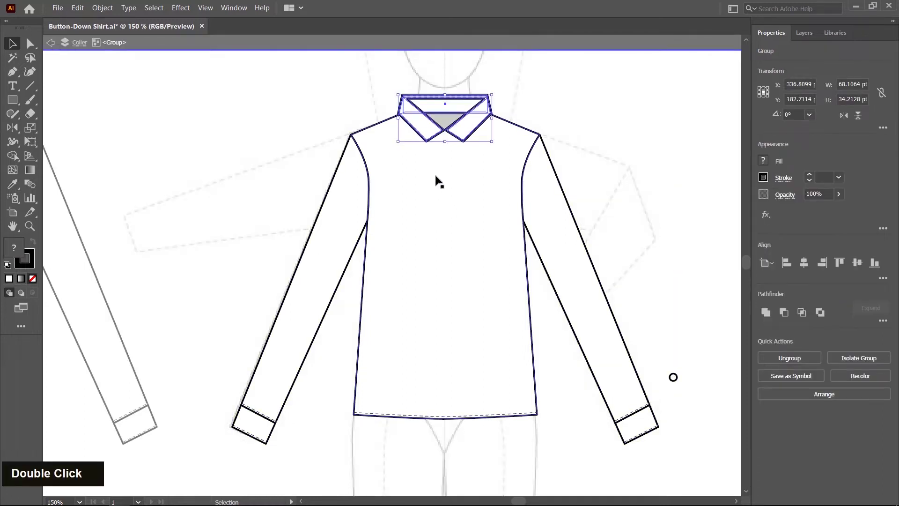
pyautogui.click(450, 219)
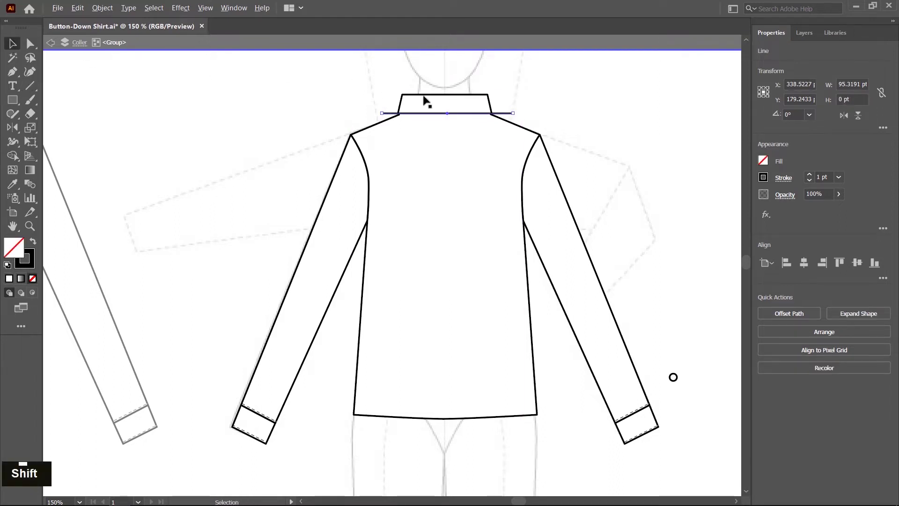
# - Reshape the neckline to meet the collar band, place the back yoke seam line and send the body backward
pyautogui.scroll(3)
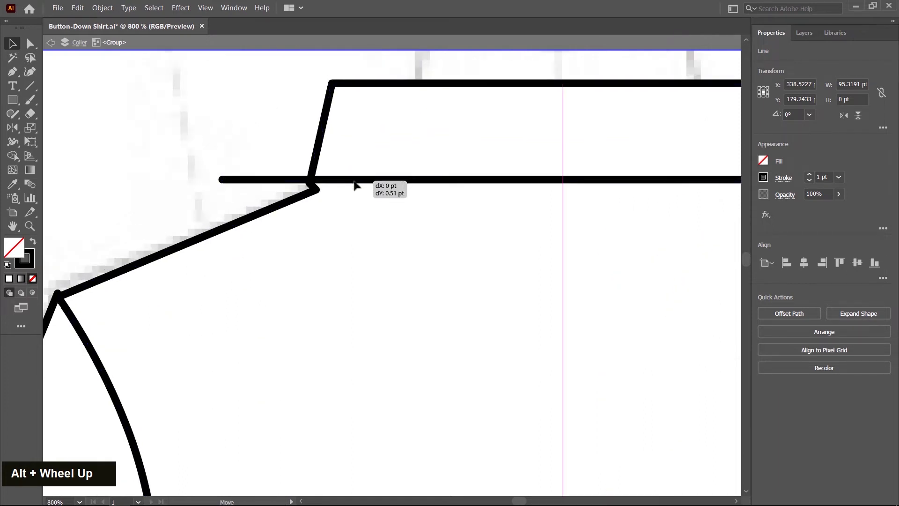
pyautogui.press('ctrl+z')
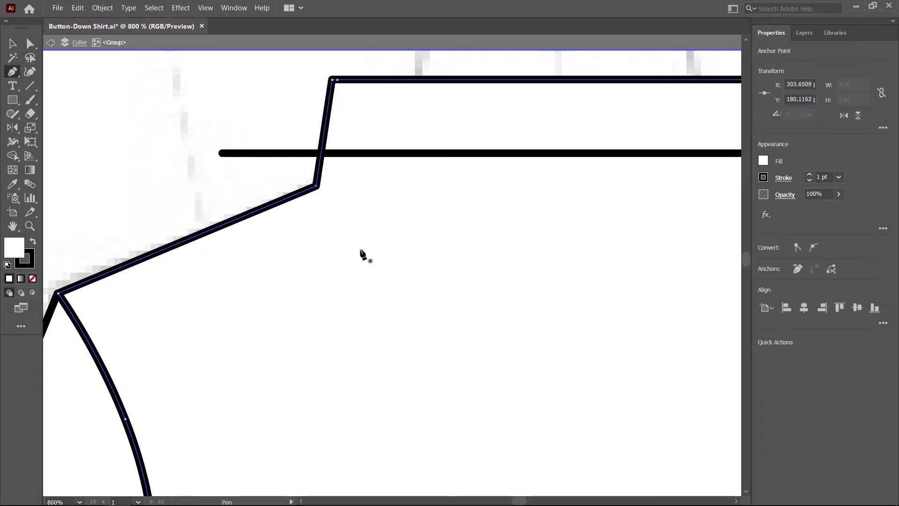
pyautogui.scroll(3)
pyautogui.scroll(-3)
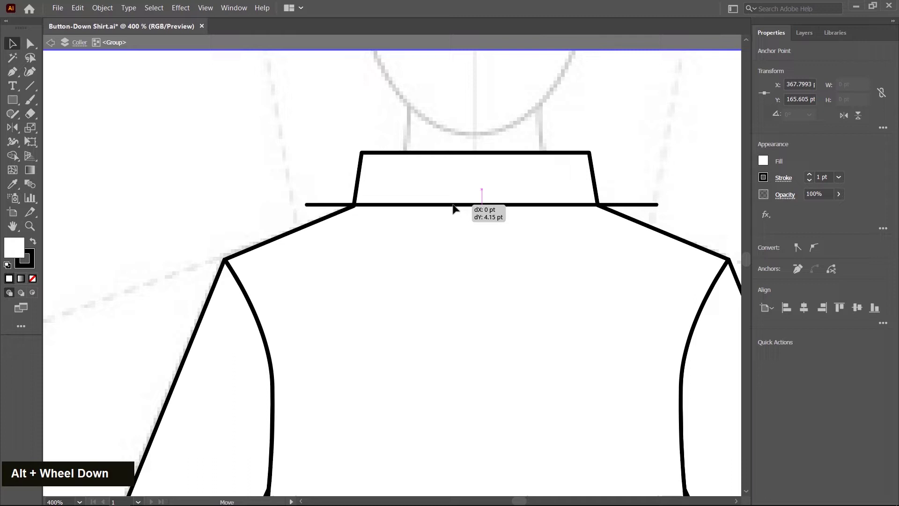
pyautogui.scroll(-3)
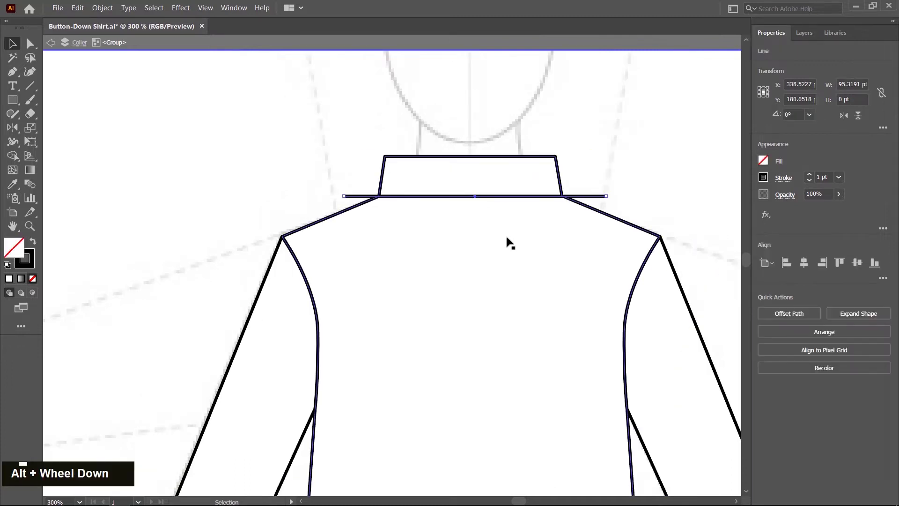
pyautogui.scroll(-3)
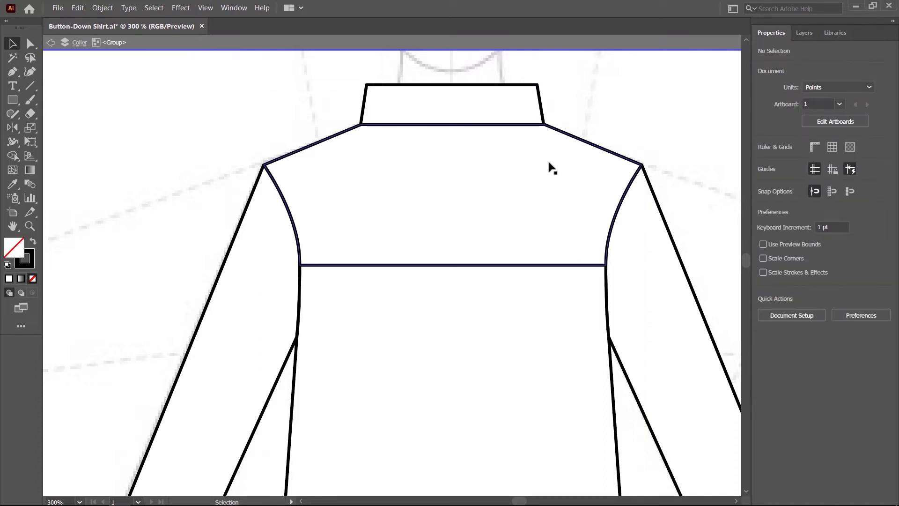
pyautogui.rightClick(449, 170)
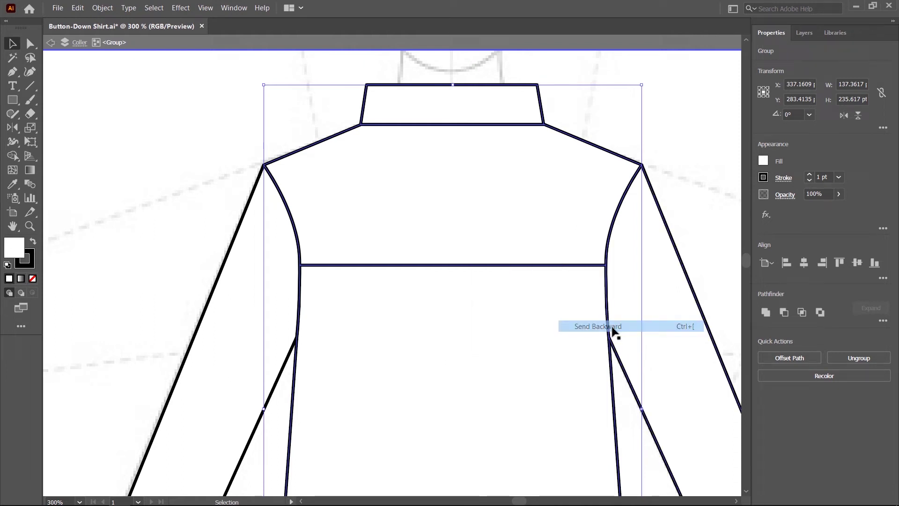
# - Paste an in-front copy of the bottom hem edge and nudge it up to form a parallel double hem line
pyautogui.scroll(-3)
pyautogui.scroll(3)
pyautogui.scroll(3)
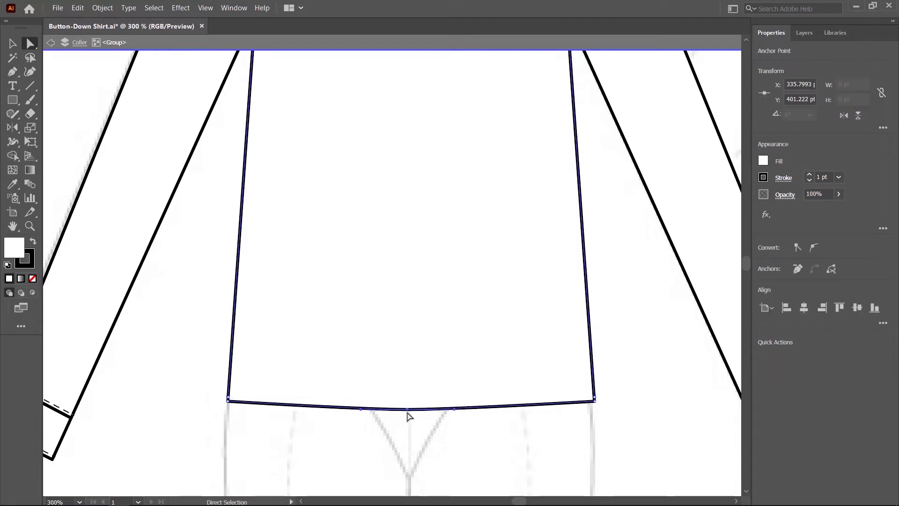
pyautogui.press('ctrl+c')
pyautogui.press('ctrl+f')
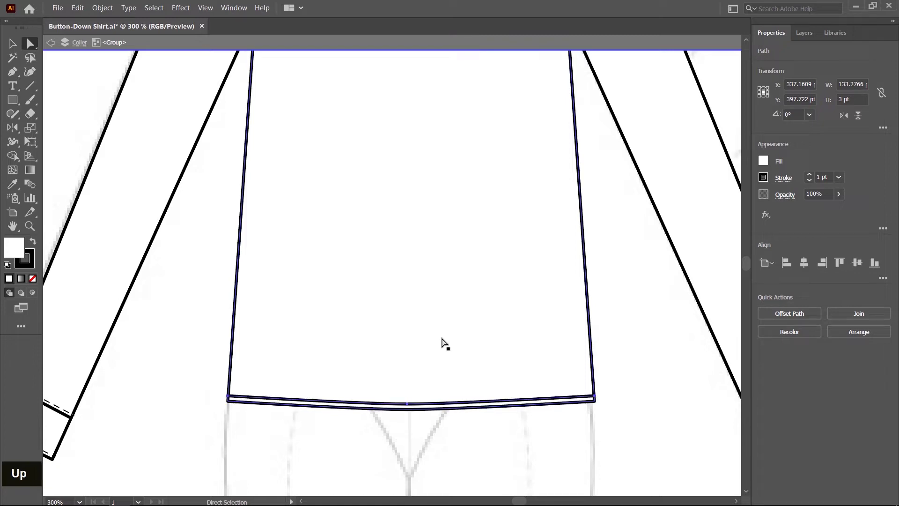
pyautogui.scroll(-3)
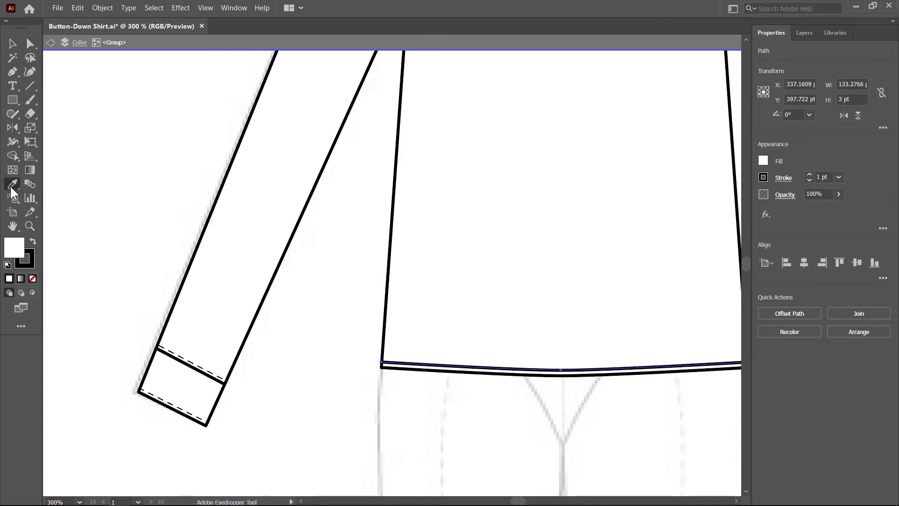
# - Copy the back yoke seam, paste it in front and nudge the copy down just below the seam
pyautogui.scroll(3)
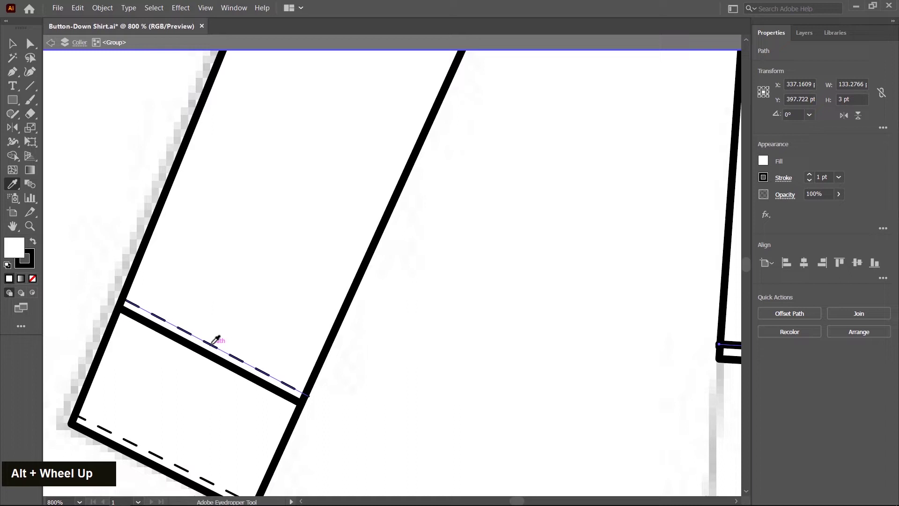
pyautogui.scroll(-3)
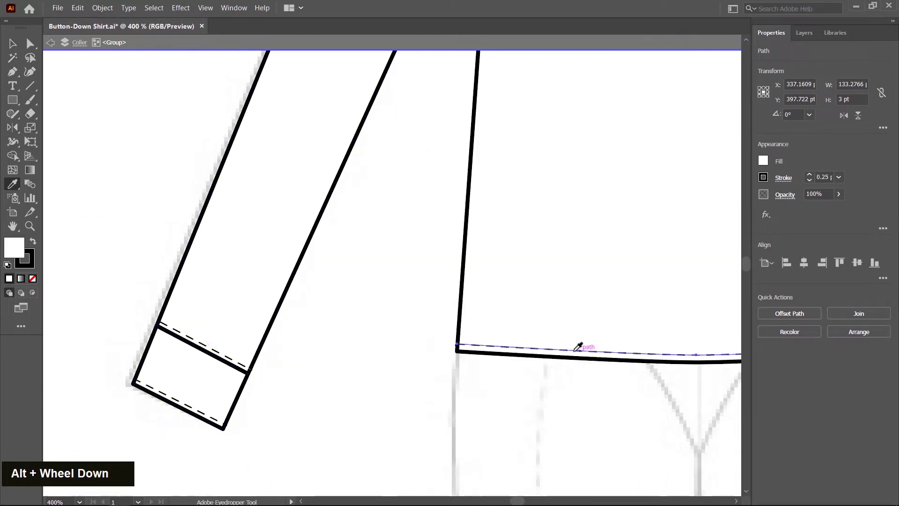
pyautogui.press('space')
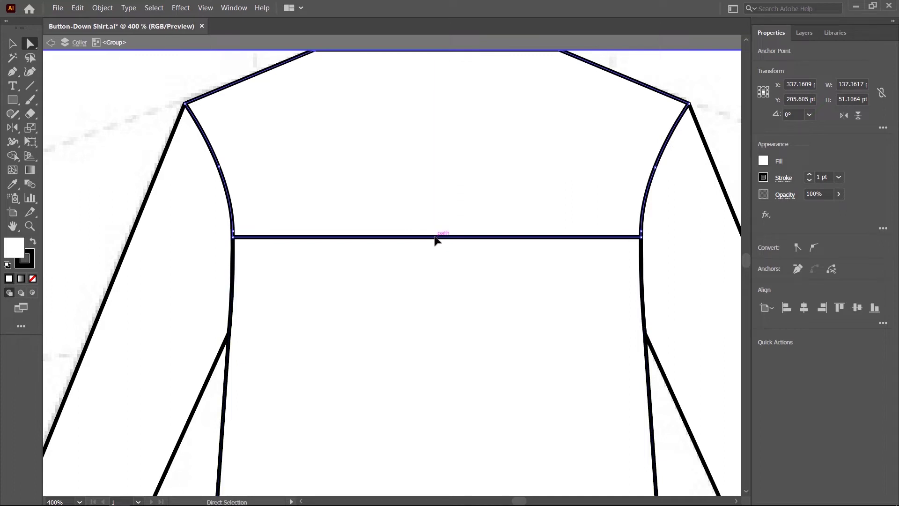
pyautogui.press('ctrl+c')
pyautogui.press('ctrl+f')
pyautogui.press('Down')
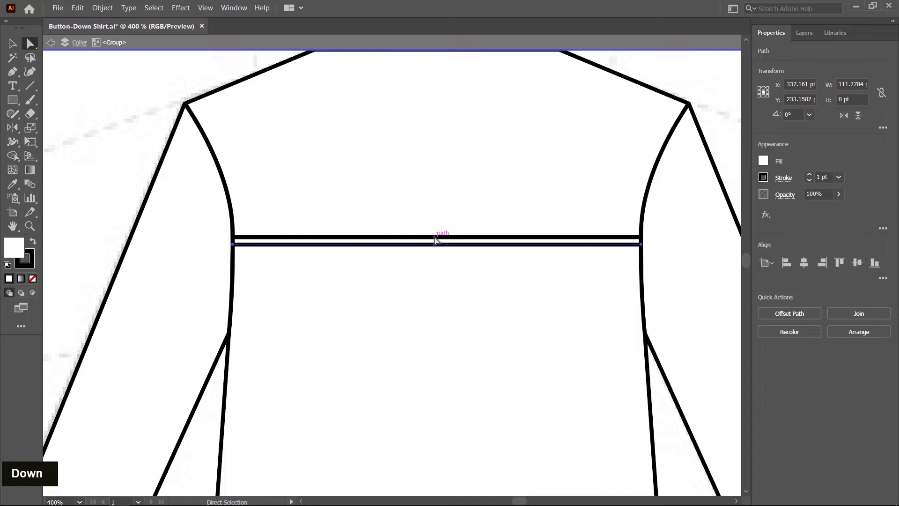
# - Apply the thin dashed 0.25 pt stitch stroke to the hem, yoke and collar seam copies
pyautogui.scroll(-3)
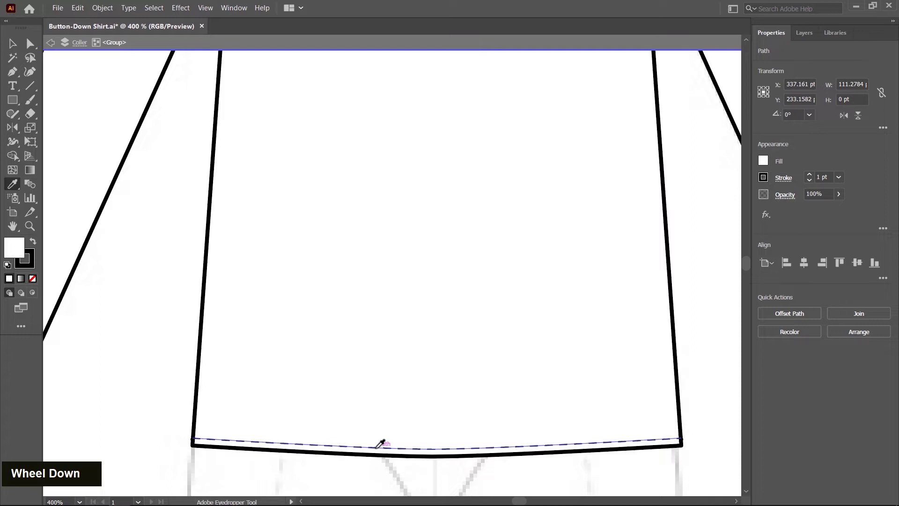
pyautogui.scroll(3)
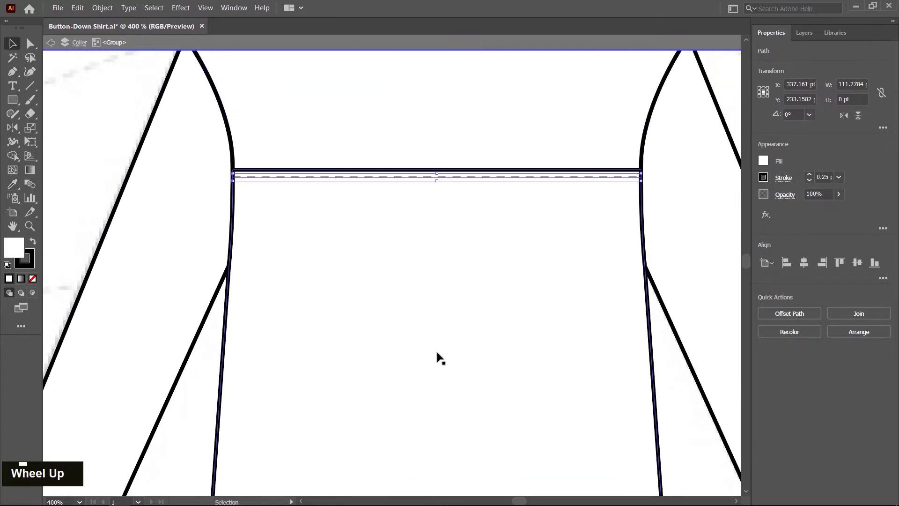
pyautogui.scroll(-3)
pyautogui.scroll(3)
pyautogui.scroll(3)
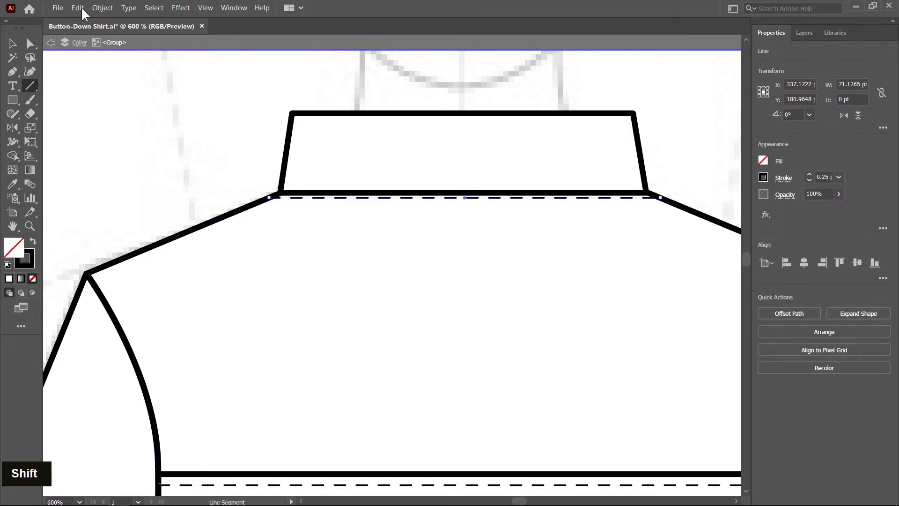
pyautogui.scroll(-3)
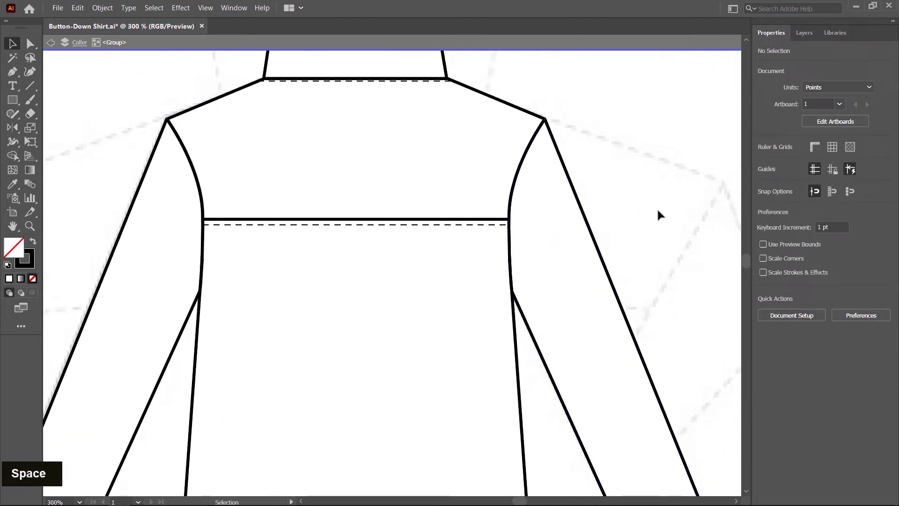
# - Move to the back-view cuff button and drag out a tall, narrow rectangle beside it for the sleeve placket
pyautogui.doubleClick(662, 211)
pyautogui.scroll(-3)
pyautogui.press('space')
pyautogui.scroll(3)
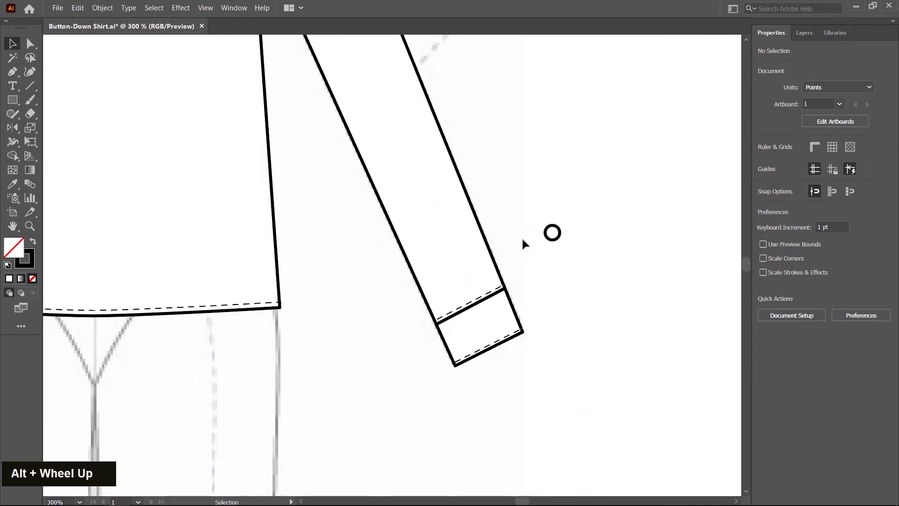
pyautogui.doubleClick(456, 250)
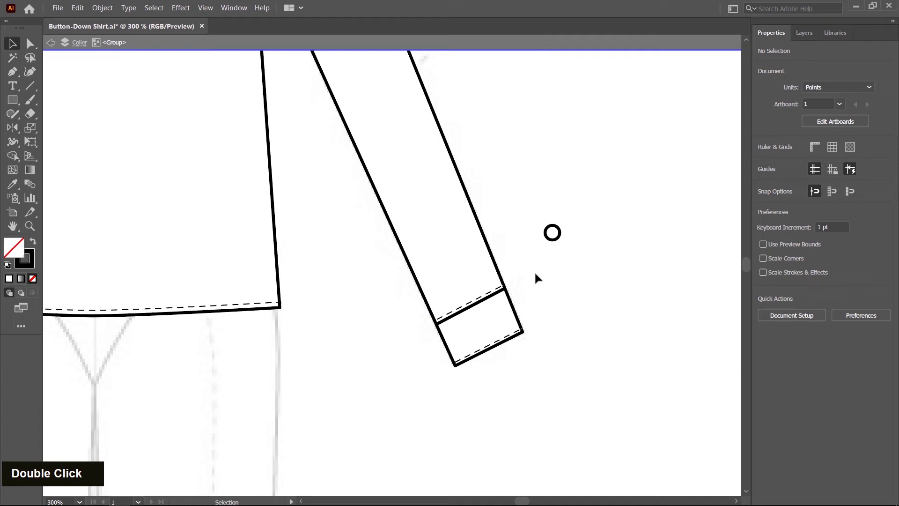
# - Give the rectangle a 1 pt solid stroke, resize it and raise a top centre anchor into a pointed peak
pyautogui.press('space')
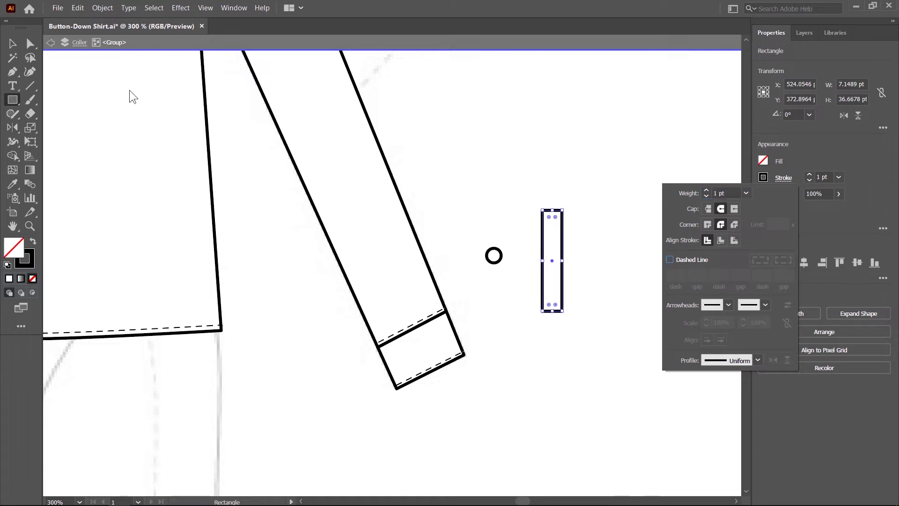
pyautogui.scroll(3)
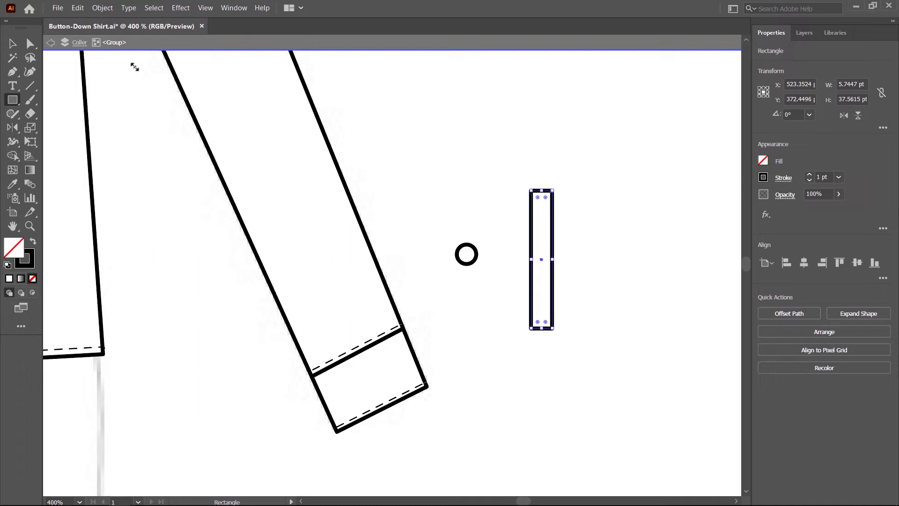
pyautogui.scroll(3)
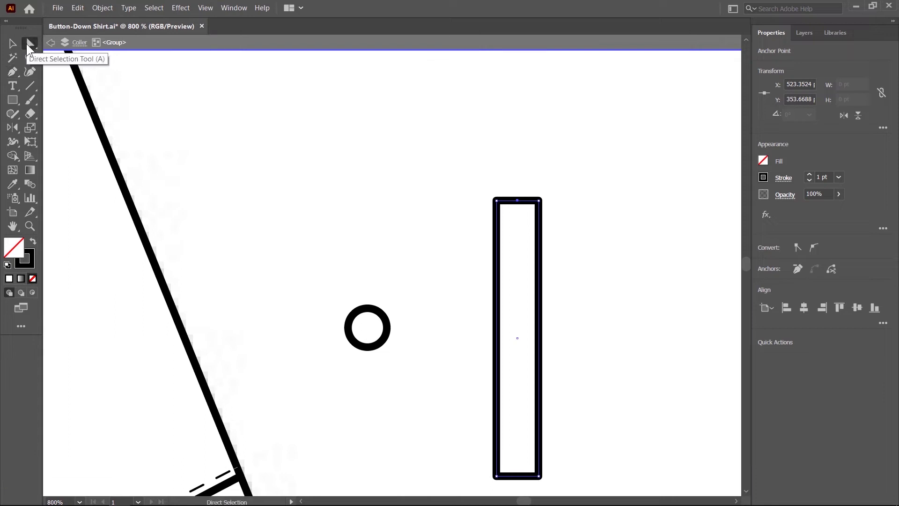
pyautogui.press('Up')
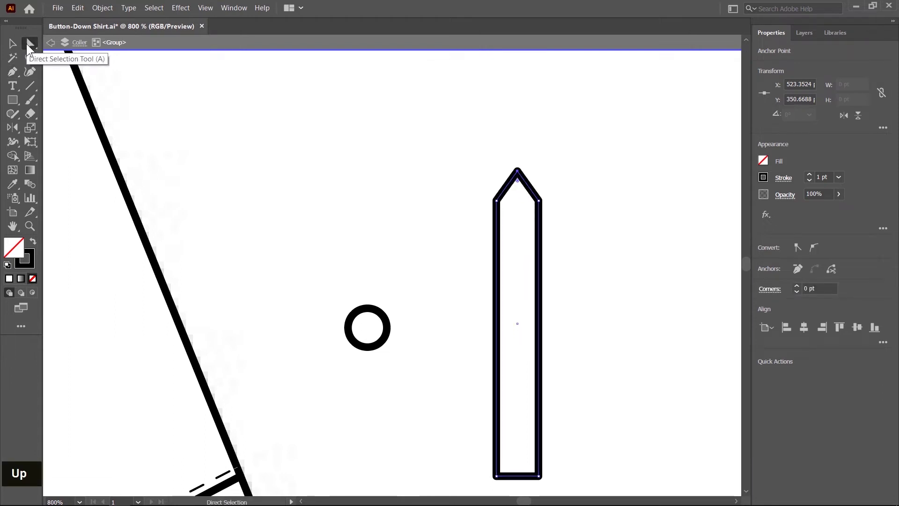
pyautogui.scroll(-3)
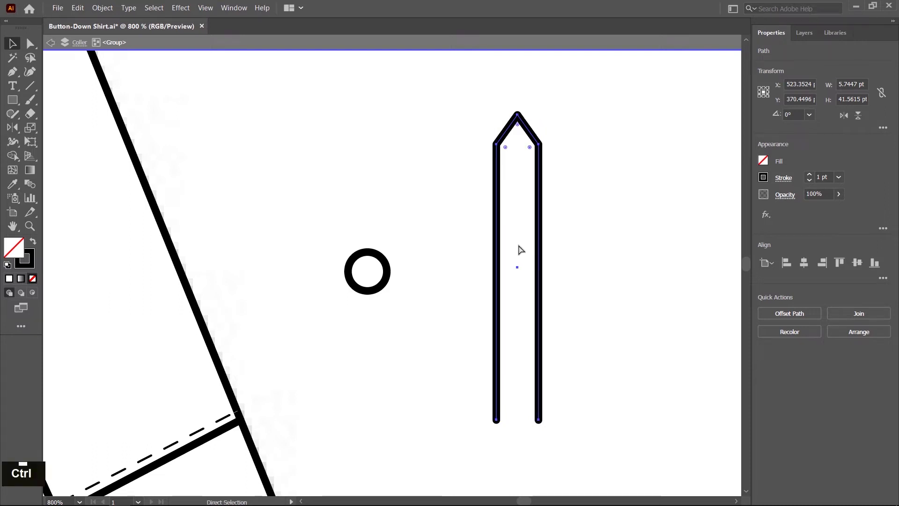
# - Open the placket's bottom edge and paste a narrower in-front copy styled with the dashed stitch stroke
pyautogui.press('ctrl+c')
pyautogui.press('ctrl+f')
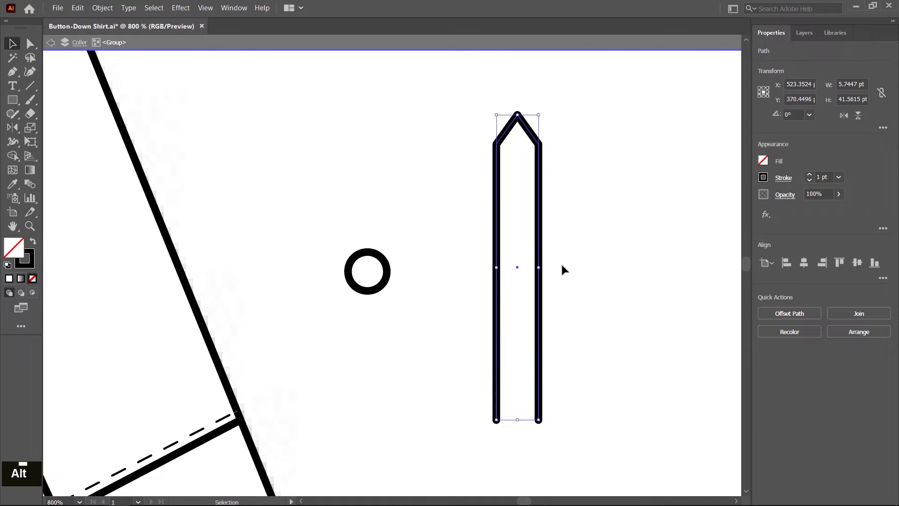
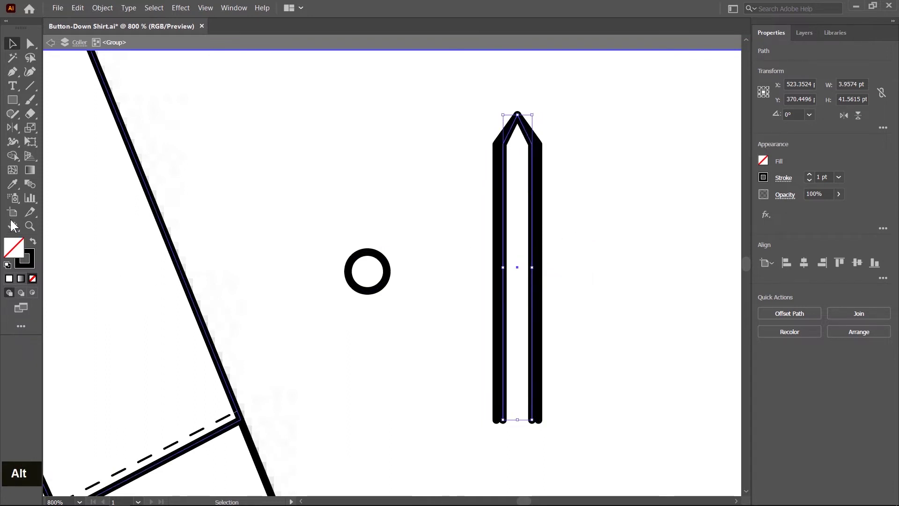
pyautogui.scroll(-3)
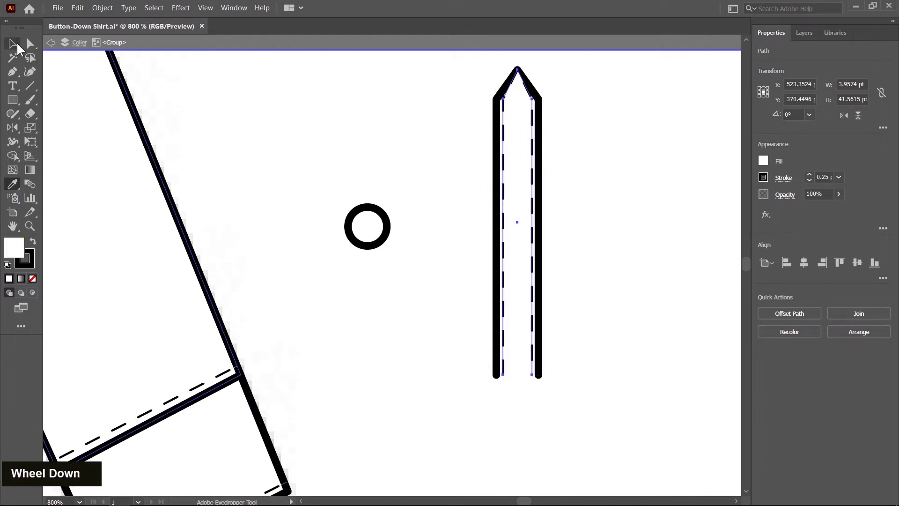
pyautogui.scroll(3)
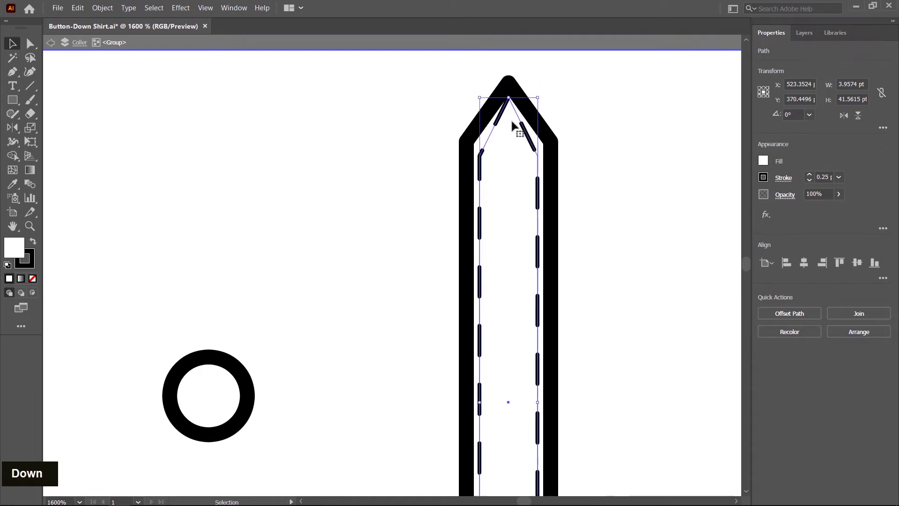
# - Lower the dashed line's peak inside the point and pull its bottom ends up above the open edge
pyautogui.press('Down')
pyautogui.scroll(3)
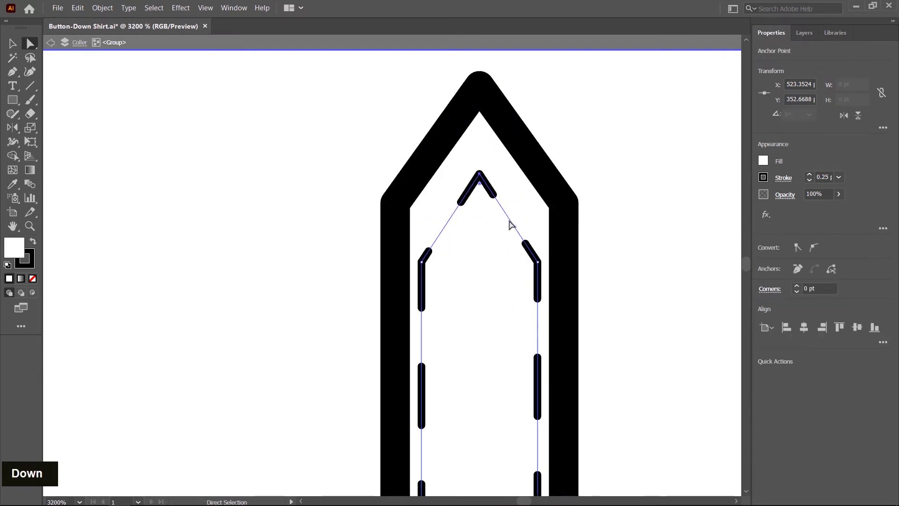
pyautogui.press('Down')
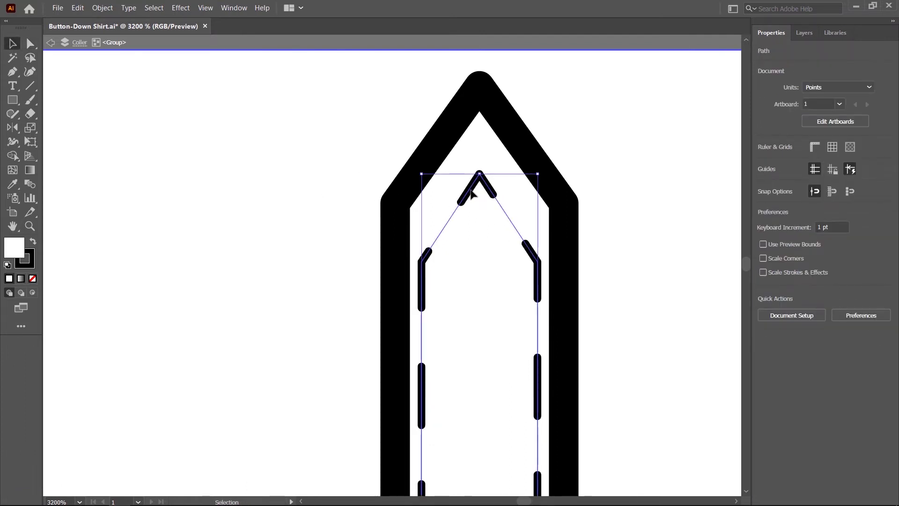
pyautogui.press('Up')
# - Make the placket stitching a dashed line aligned to corners and path ends, then group the placket lines
pyautogui.scroll(-3)
pyautogui.scroll(3)
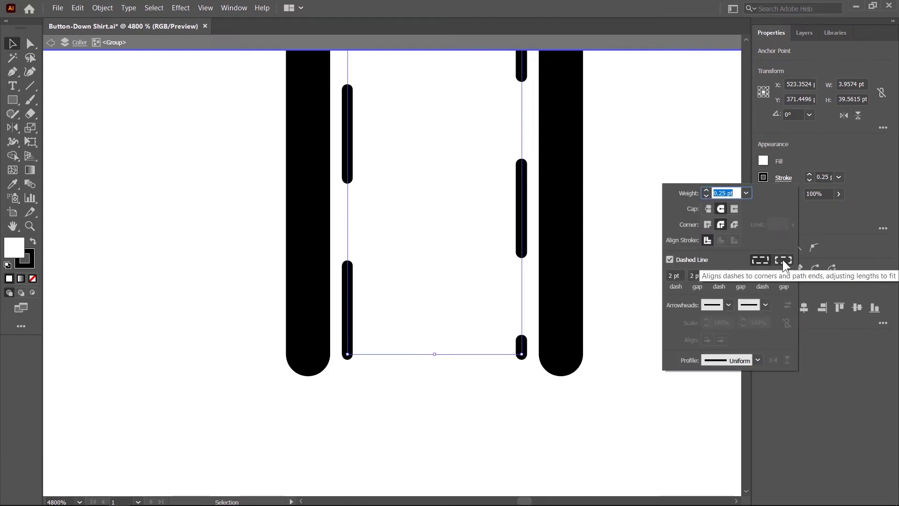
pyautogui.scroll(3)
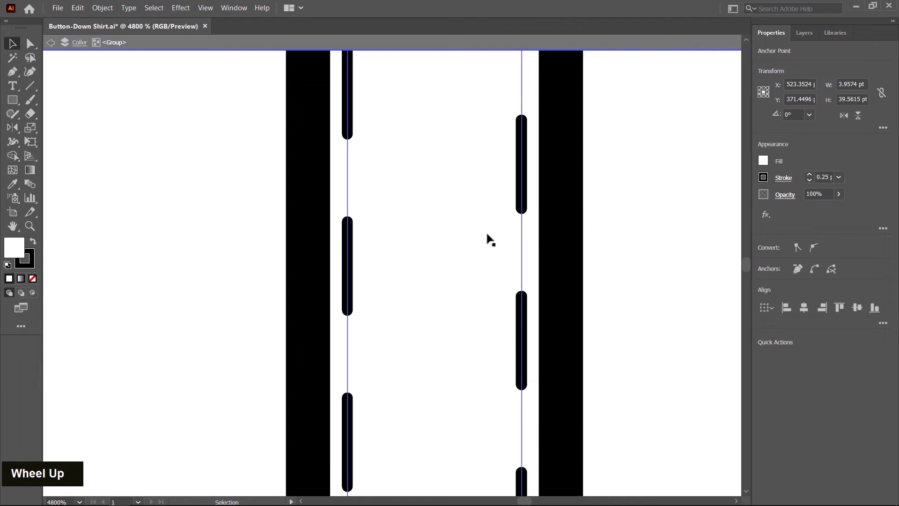
pyautogui.scroll(-3)
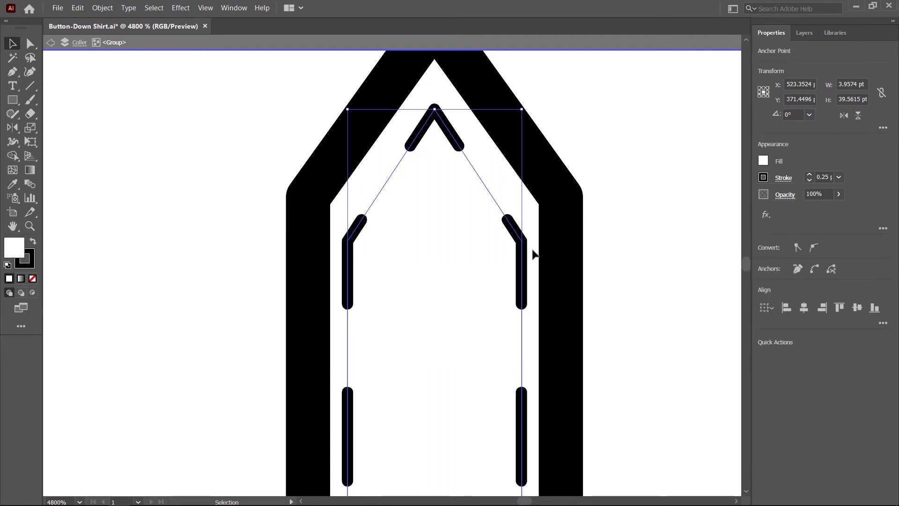
pyautogui.press('space')
pyautogui.scroll(-3)
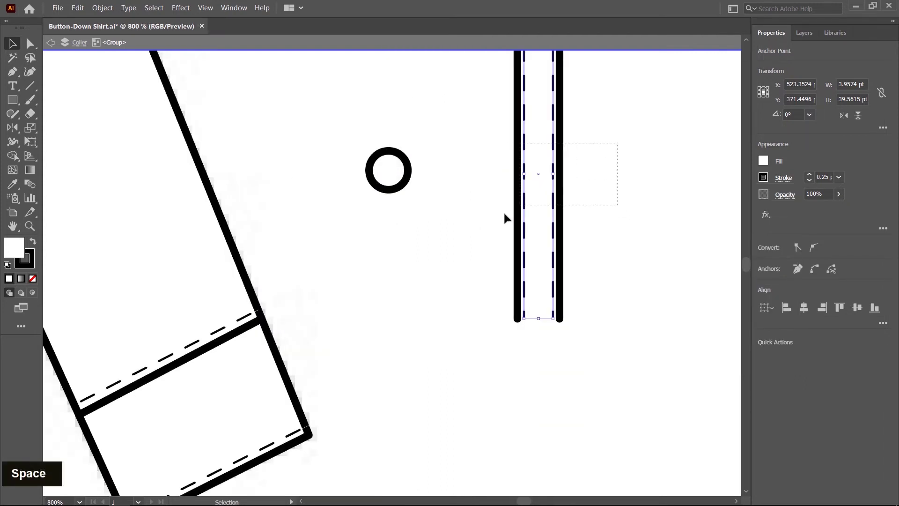
pyautogui.rightClick(546, 182)
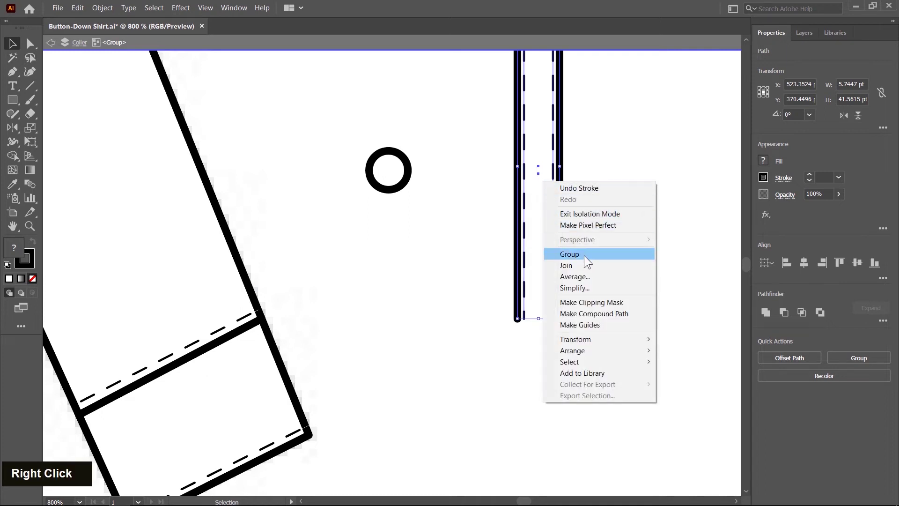
# - Move the placket group onto the back sleeve just above the cuff
pyautogui.press('space')
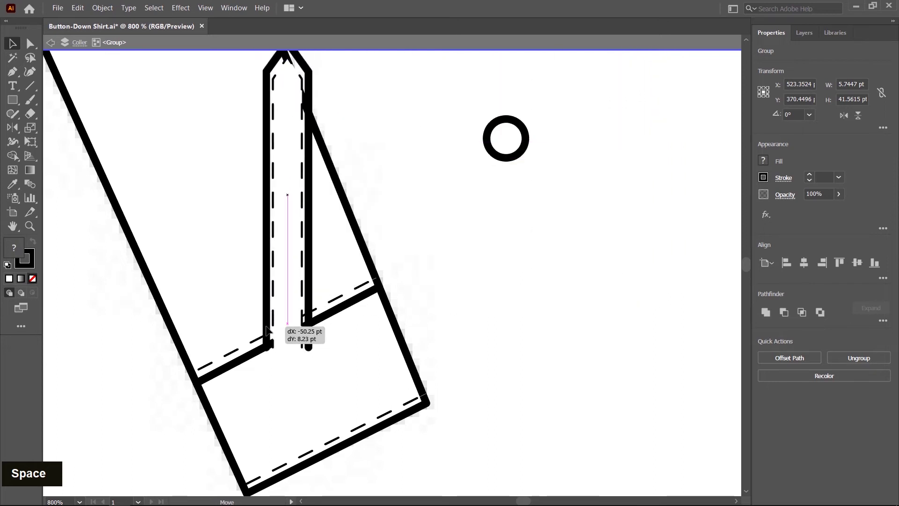
pyautogui.scroll(3)
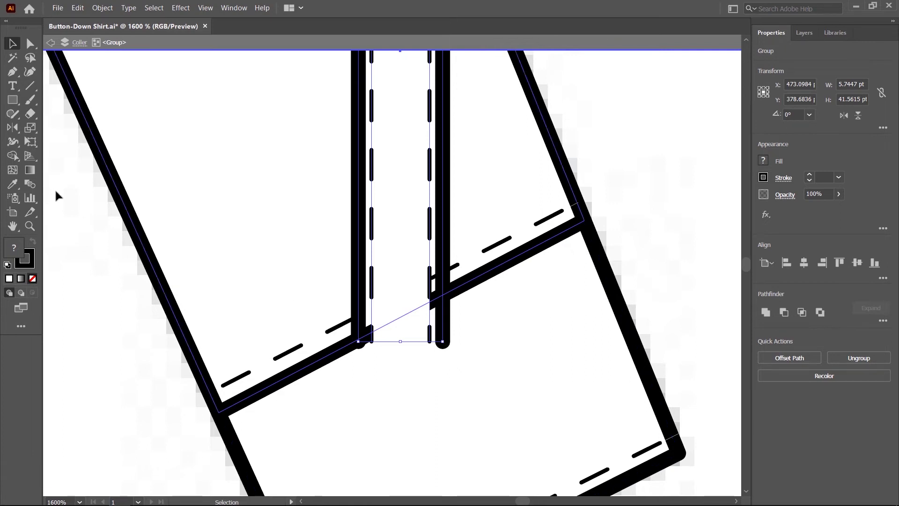
pyautogui.rightClick(15, 128)
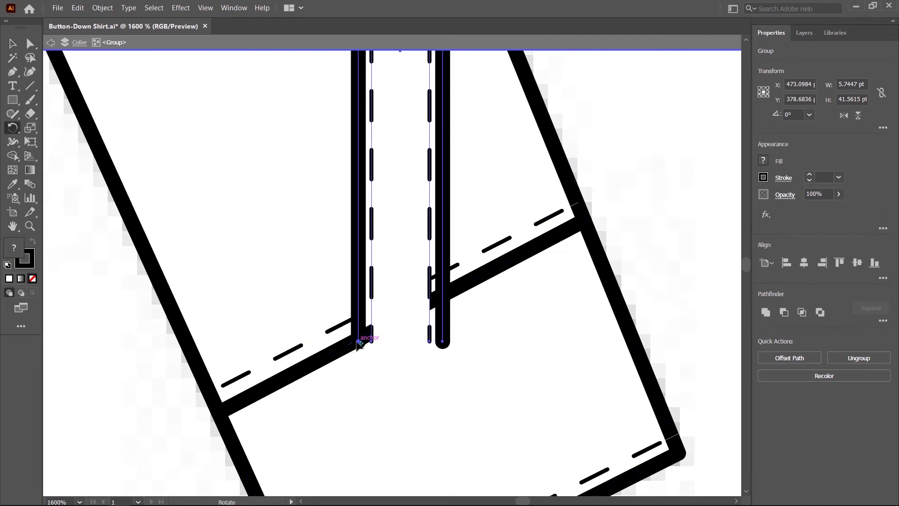
pyautogui.scroll(-3)
# - Rotate the placket about its bottom corner to follow the sleeve's angle
pyautogui.scroll(3)
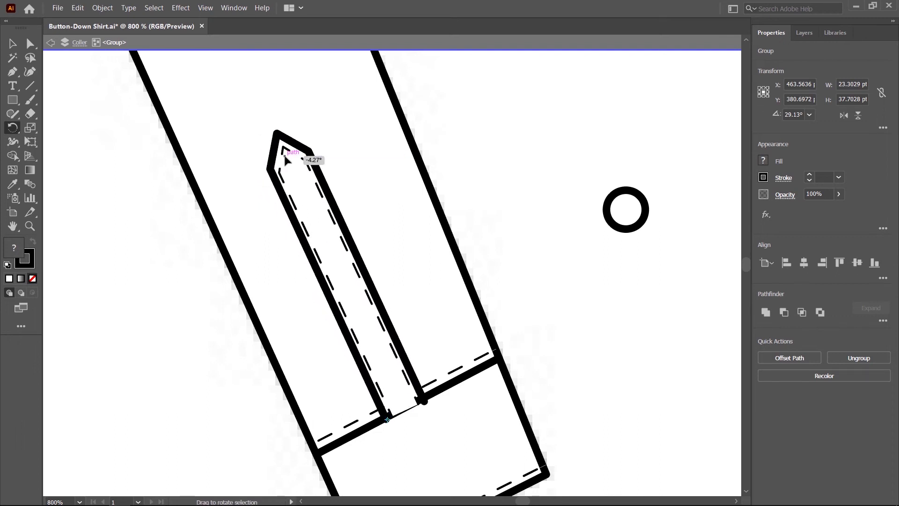
pyautogui.scroll(3)
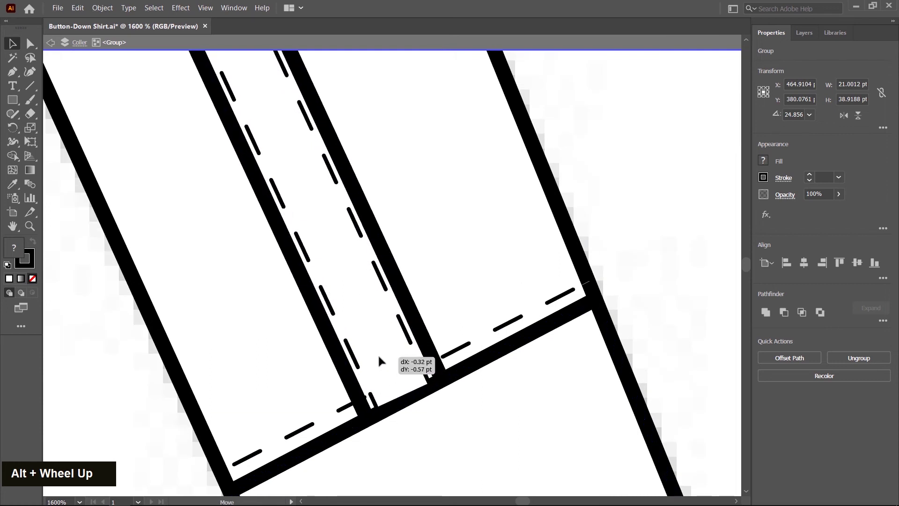
pyautogui.scroll(-3)
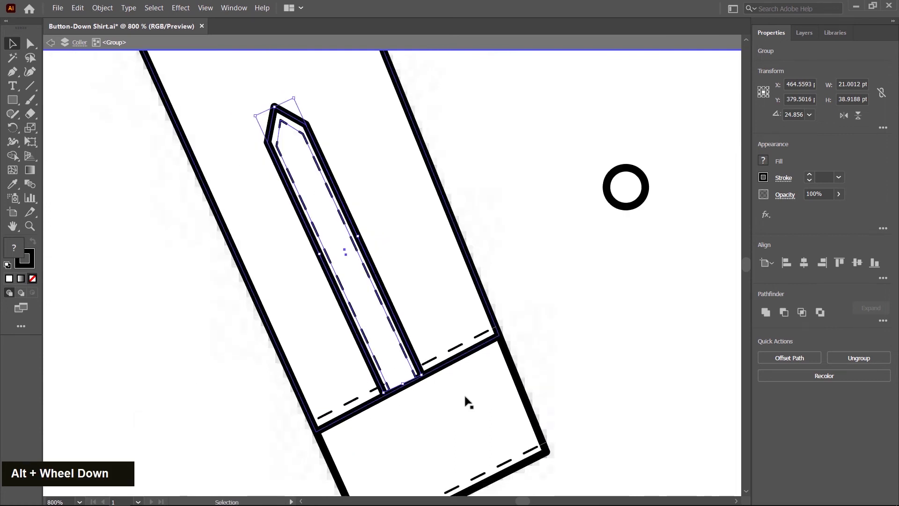
pyautogui.press('space')
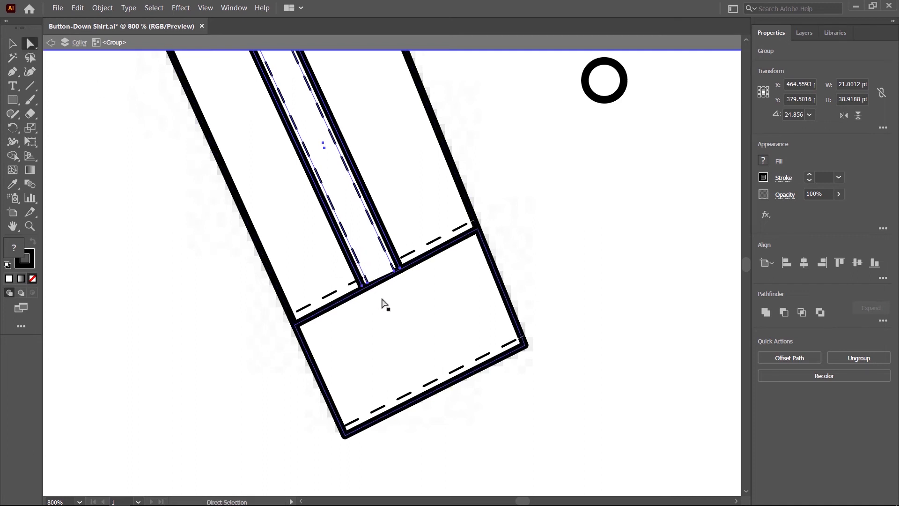
pyautogui.scroll(3)
# - Drag the placket edge and dashed stitch anchors down to the cuff's bottom edge
pyautogui.scroll(3)
pyautogui.press('ctrl+z')
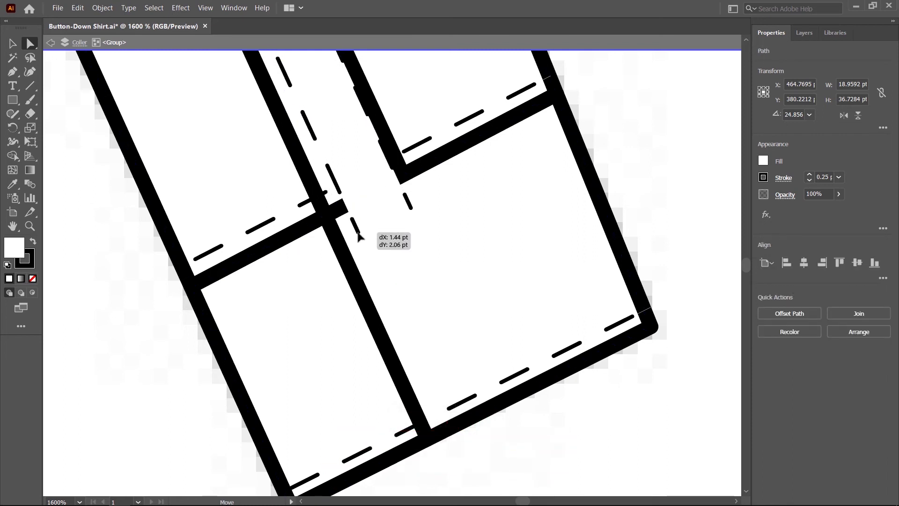
pyautogui.press('ctrl+z')
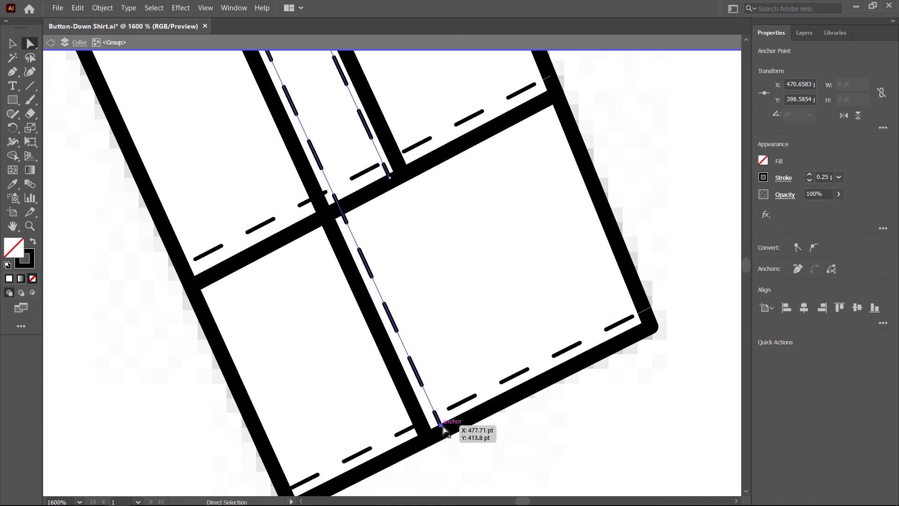
pyautogui.scroll(-3)
pyautogui.press('space')
pyautogui.scroll(-3)
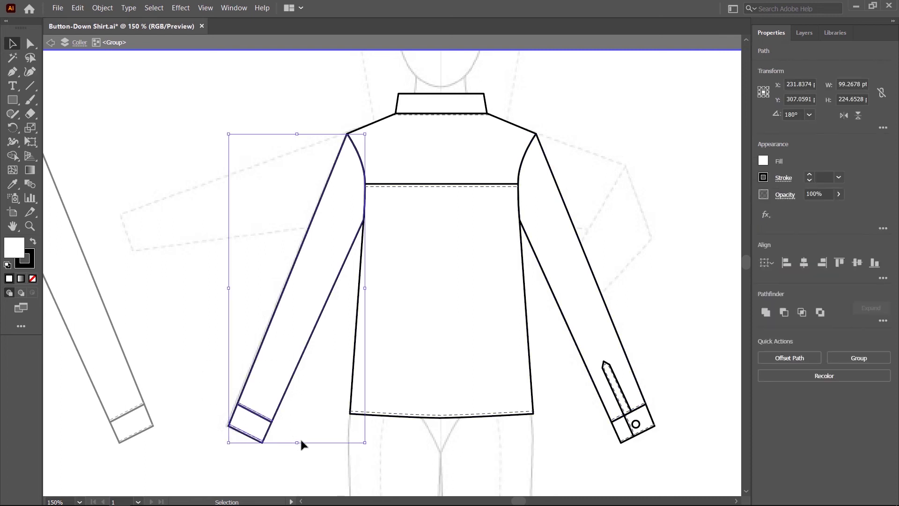
# - Delete the plain left sleeve and mirror the right sleeve with placket and button into its place
pyautogui.press('Delete')
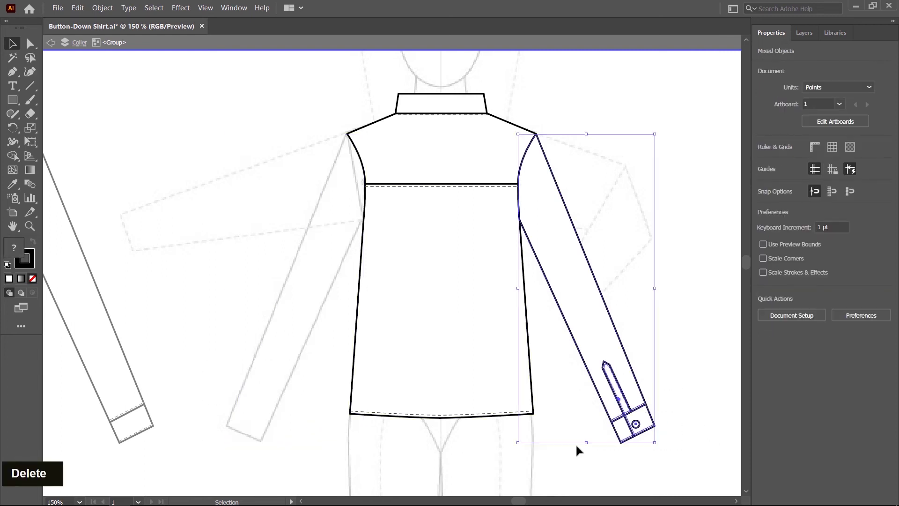
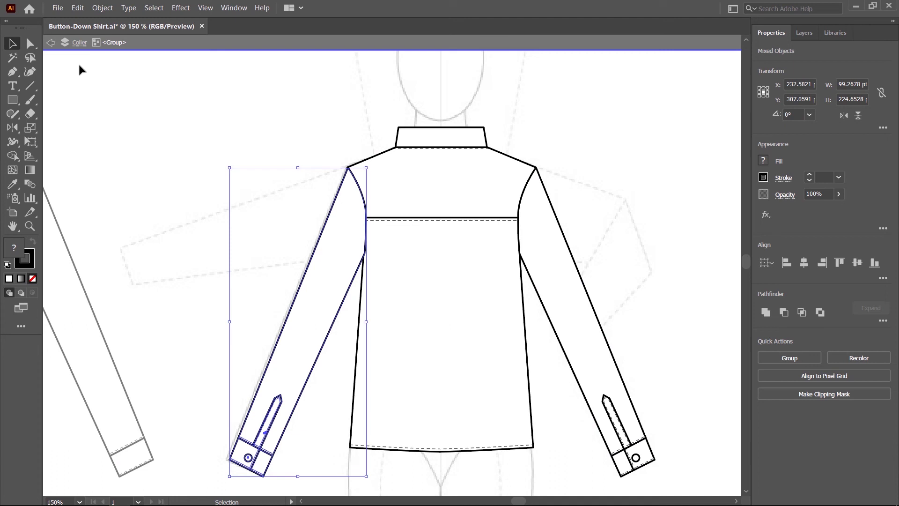
pyautogui.doubleClick(654, 238)
pyautogui.scroll(-3)
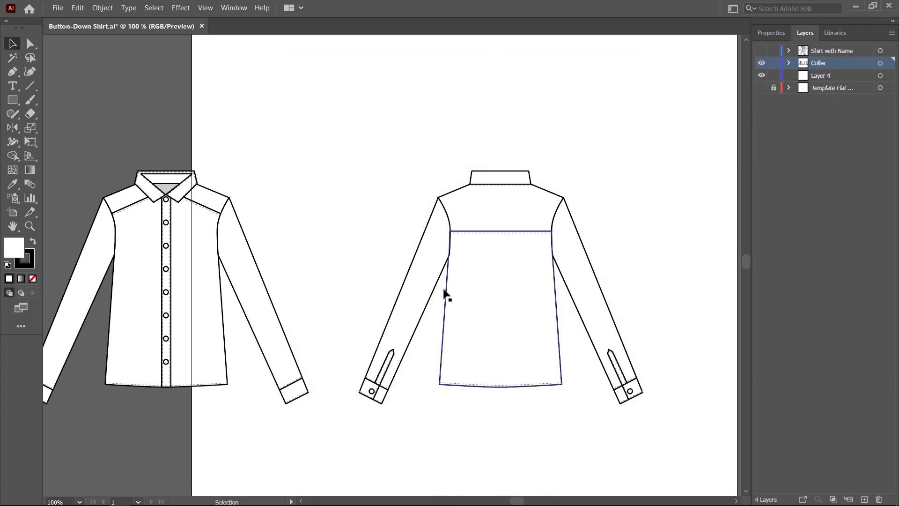
# - Hide the template layer and drag the back-view shirt beside the front view, partly behind it
pyautogui.scroll(-3)
pyautogui.scroll(-3)
pyautogui.press('space')
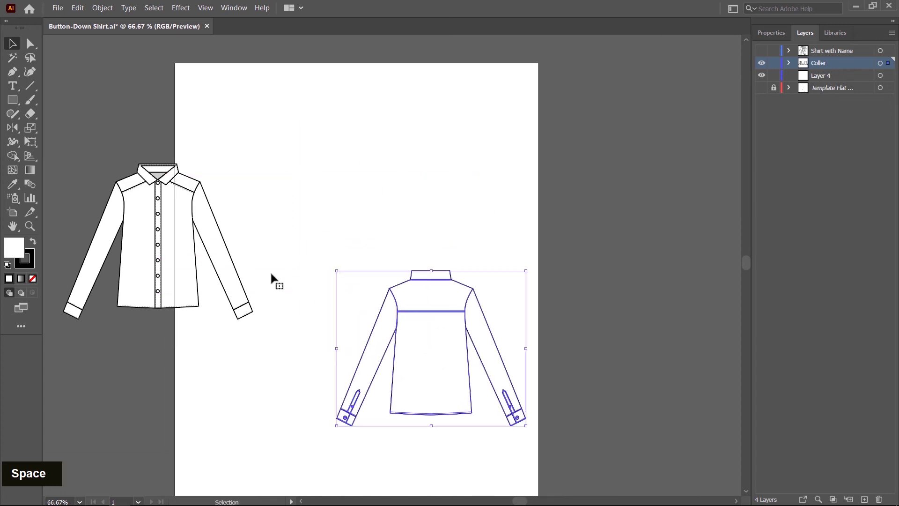
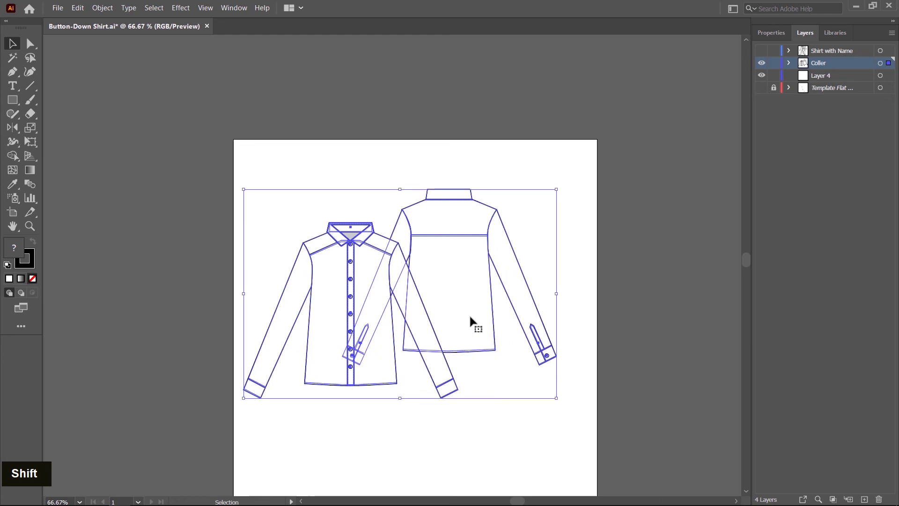
pyautogui.scroll(3)
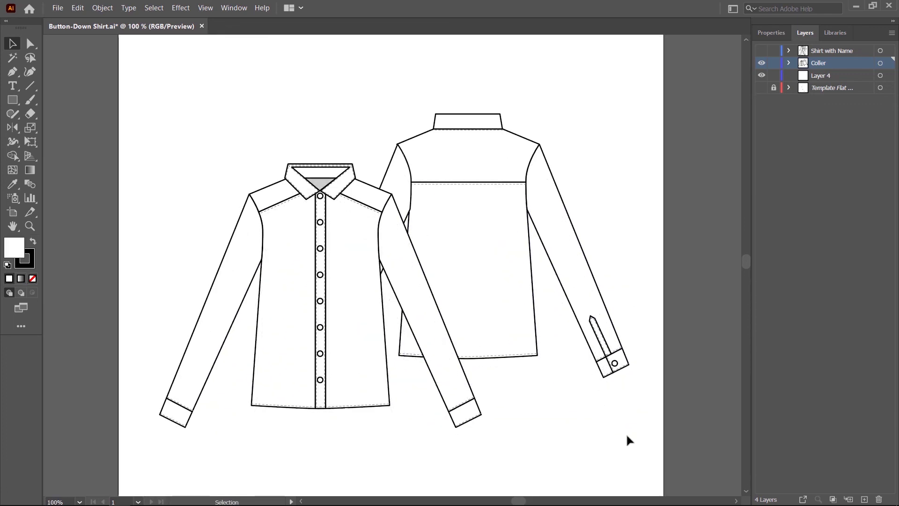